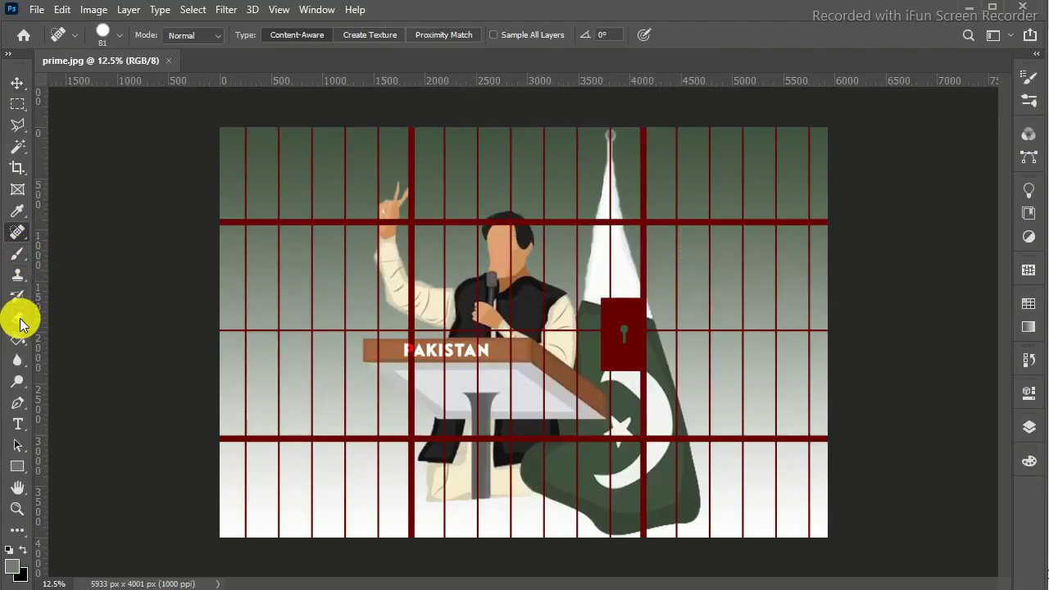
- Trial-erase and delete a selected strip on the unlocked Layer 0 without filling it
key("ctrl+z")
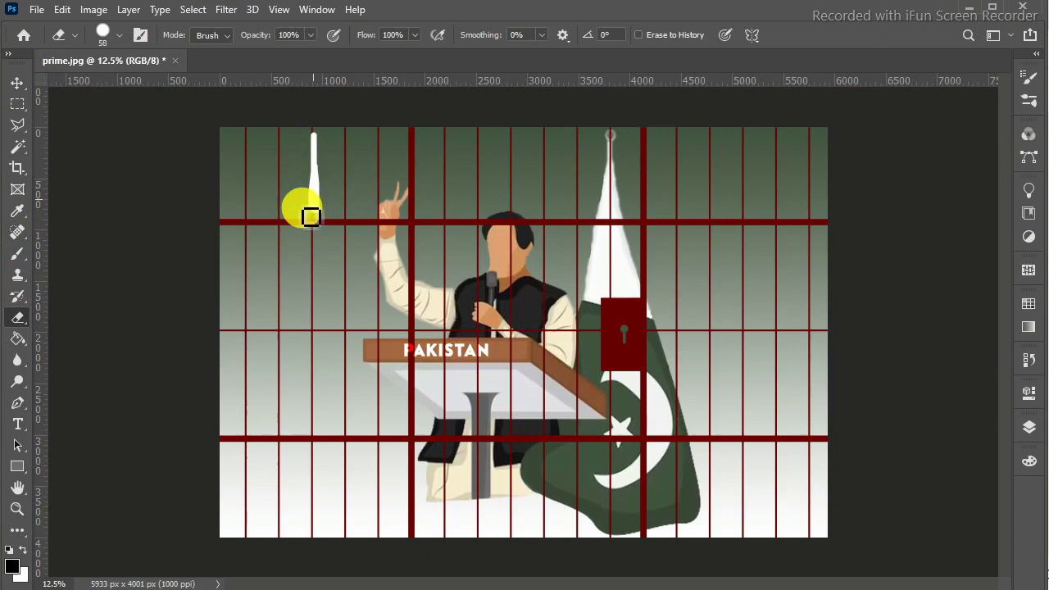
key("Escape")
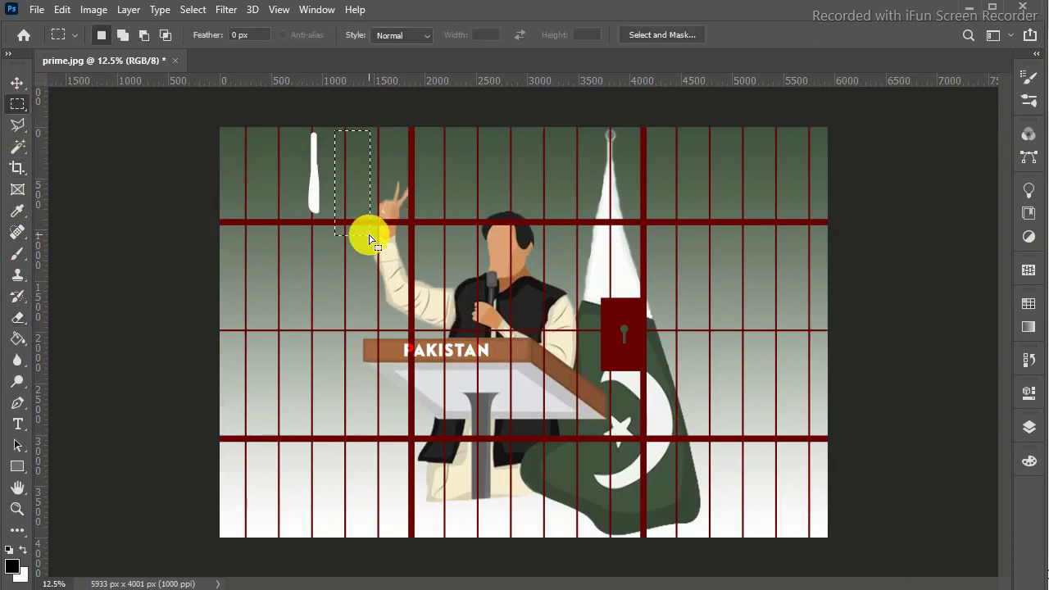
key("Delete")
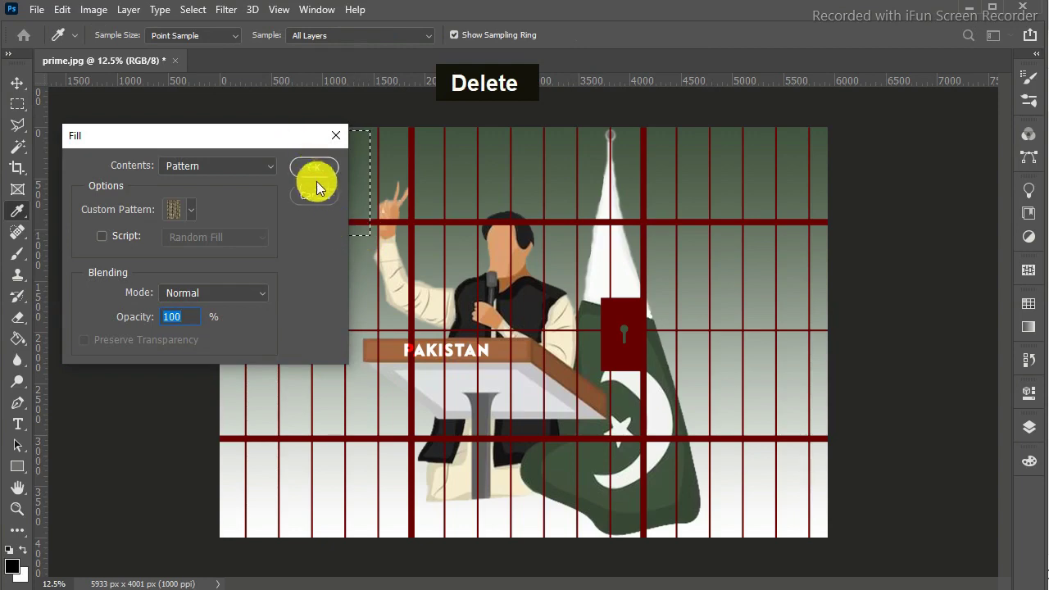
key("Escape")
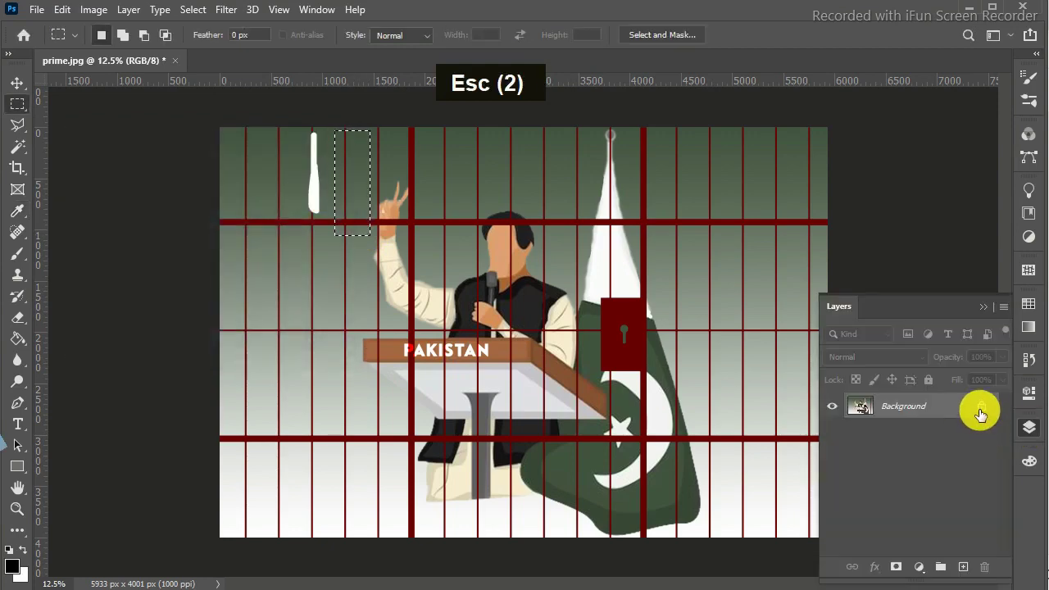
key("Delete")
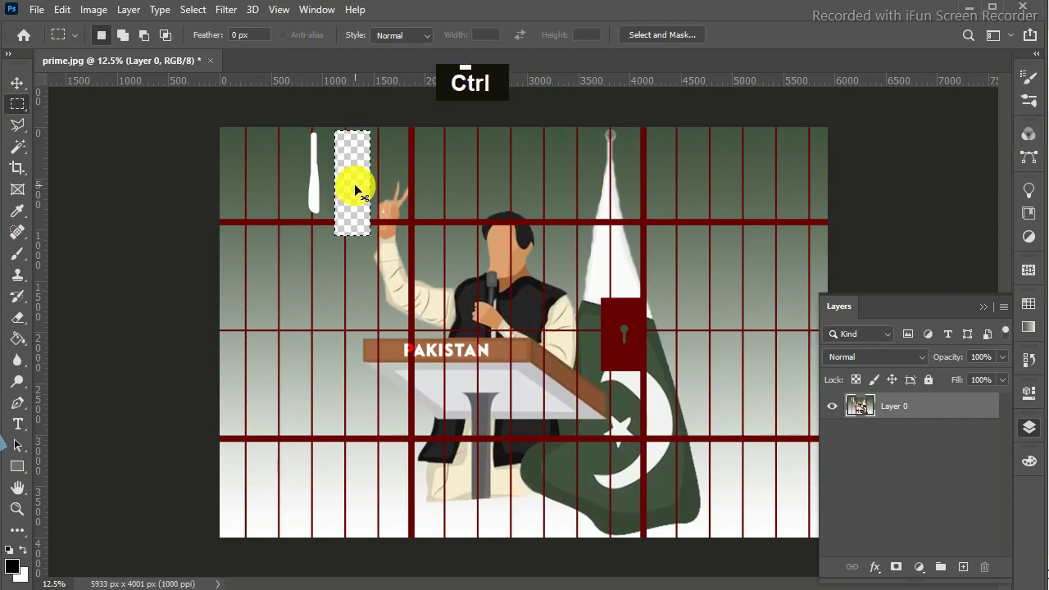
- Undo all the test edits so only the original illustration remains on Layer 0
key("ctrl+z")
key("ctrl+z")
key("ctrl+z")
key("ctrl+z")
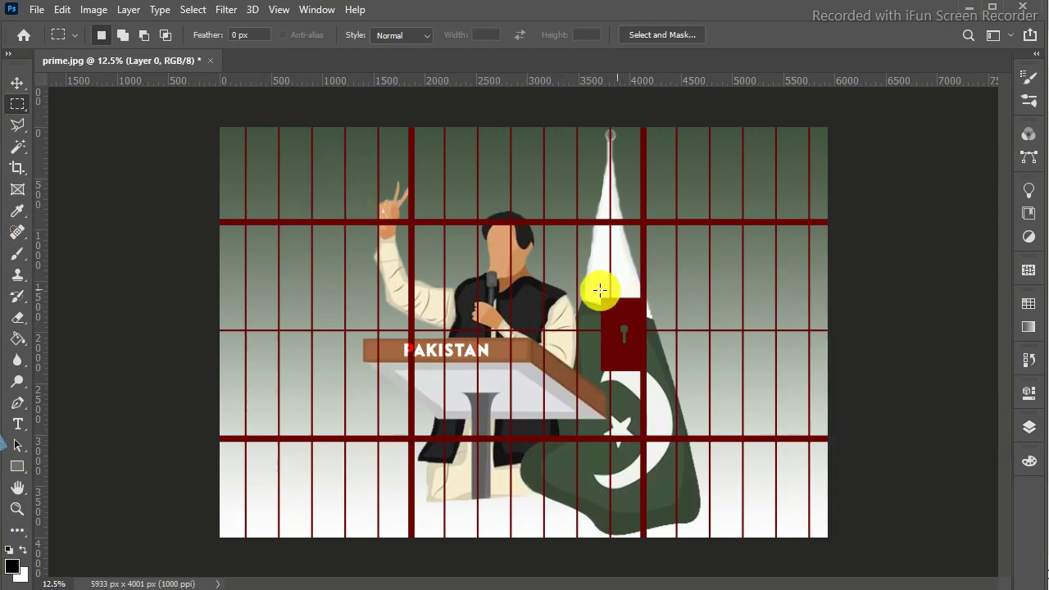
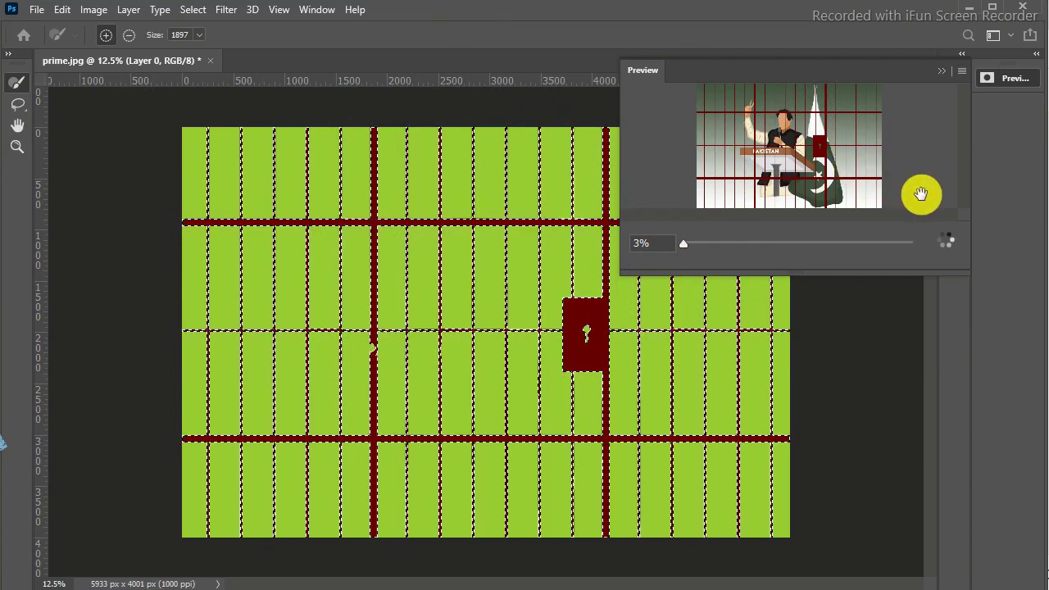
- Content-Aware Fill the bar selection, deselect, and zoom in on the speaker and podium
key("Return")
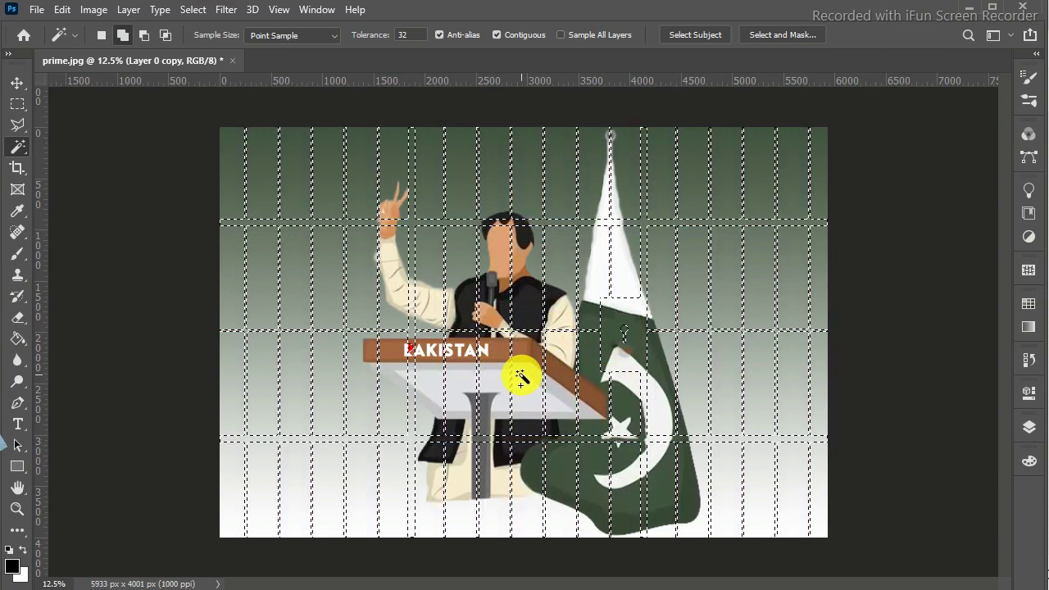
key("ctrl+d")
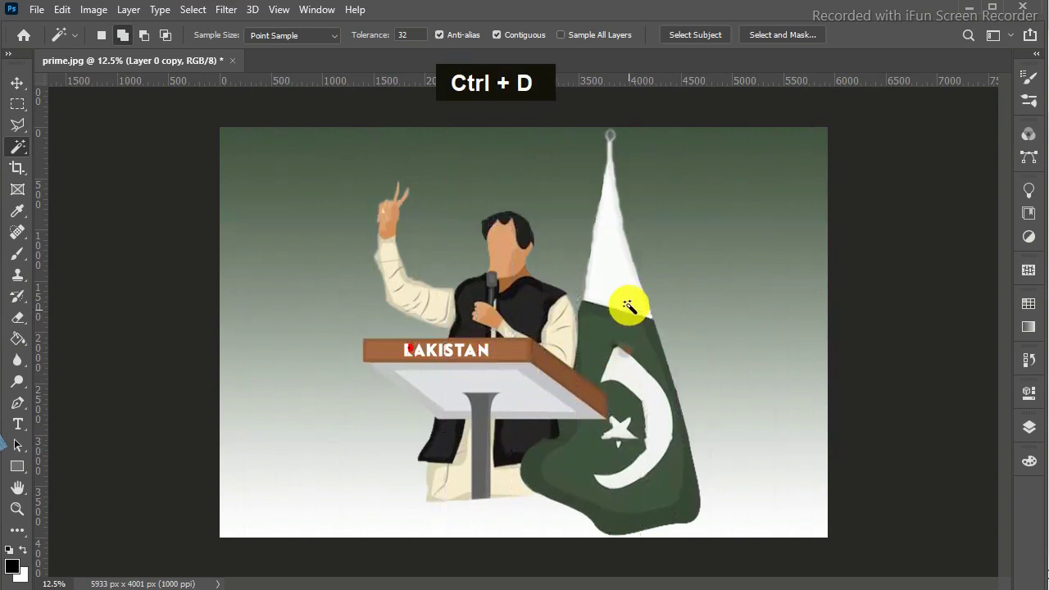
key("ctrl+=")
key("ctrl+=")
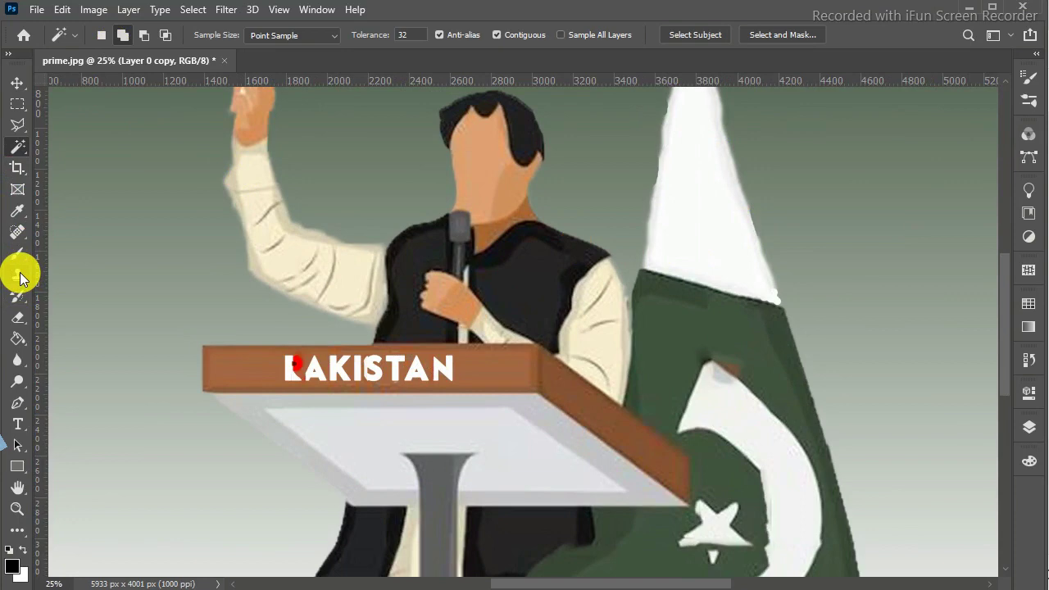
- Clone clean green over the leftover marks on the flag near the crescent and star
left_click(242, 285)
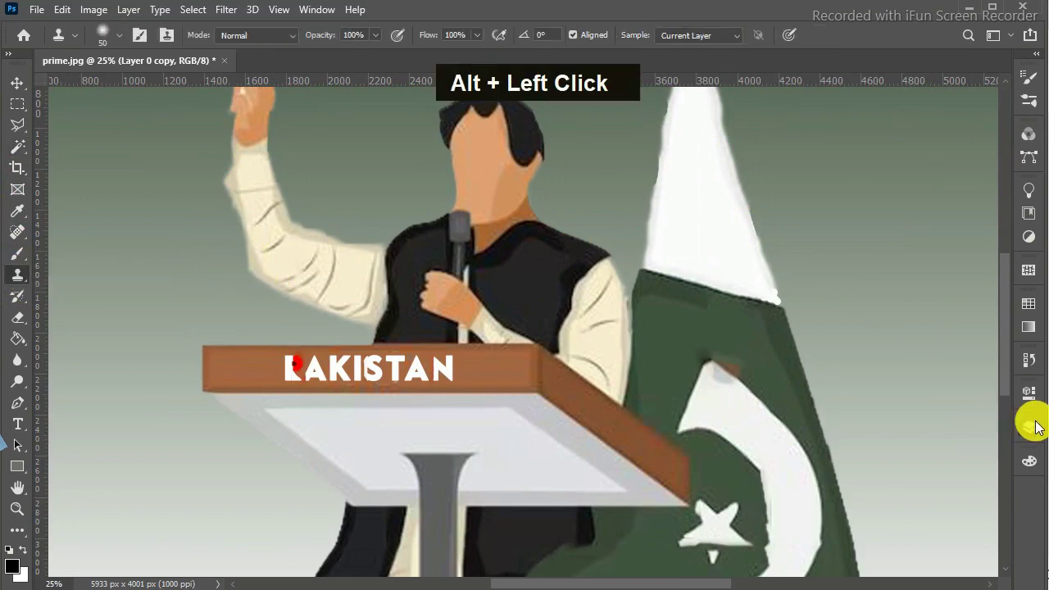
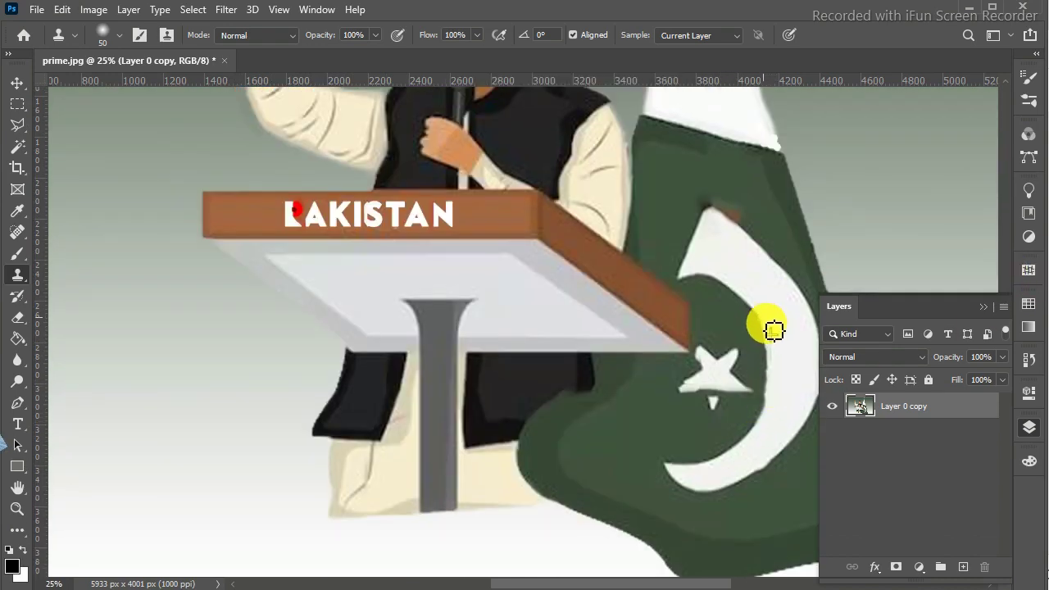
left_click(500, 175)
right_click(501, 175)
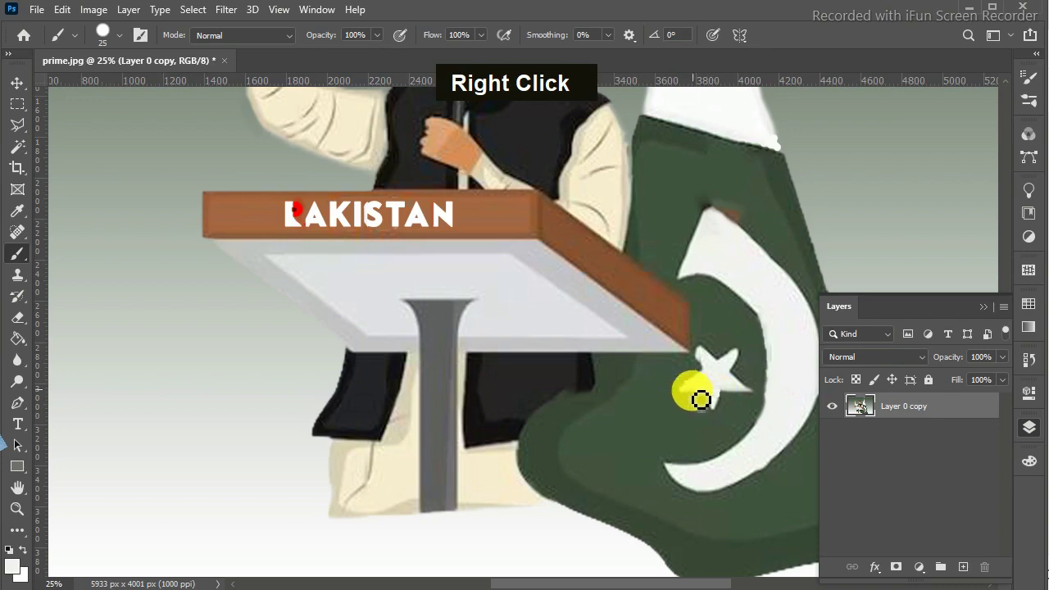
- Repaint the flag's white star and touch up the surrounding green
left_click(500, 174)
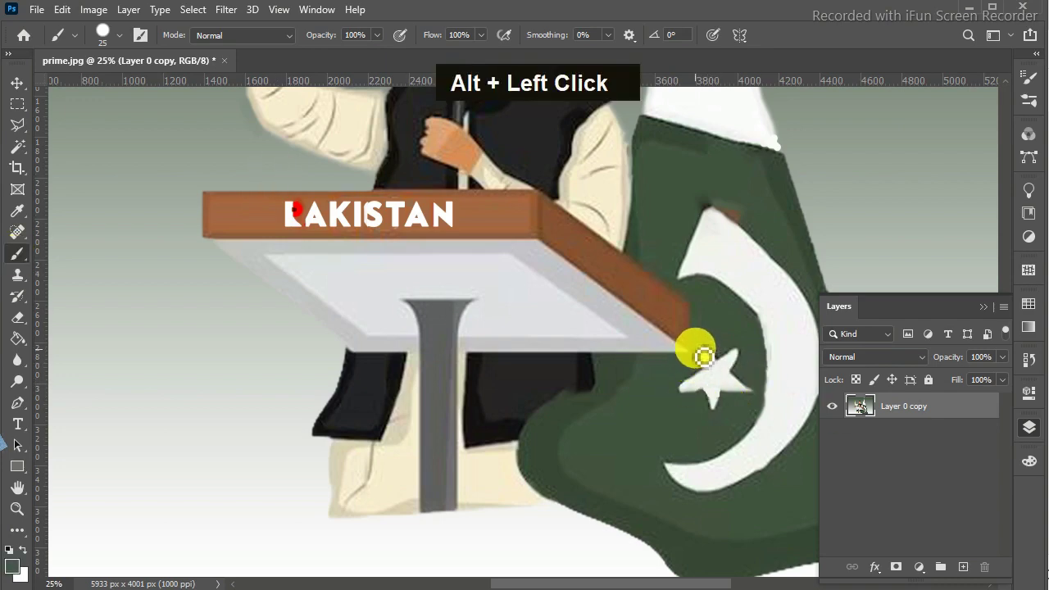
left_click(500, 175)
left_click(500, 175)
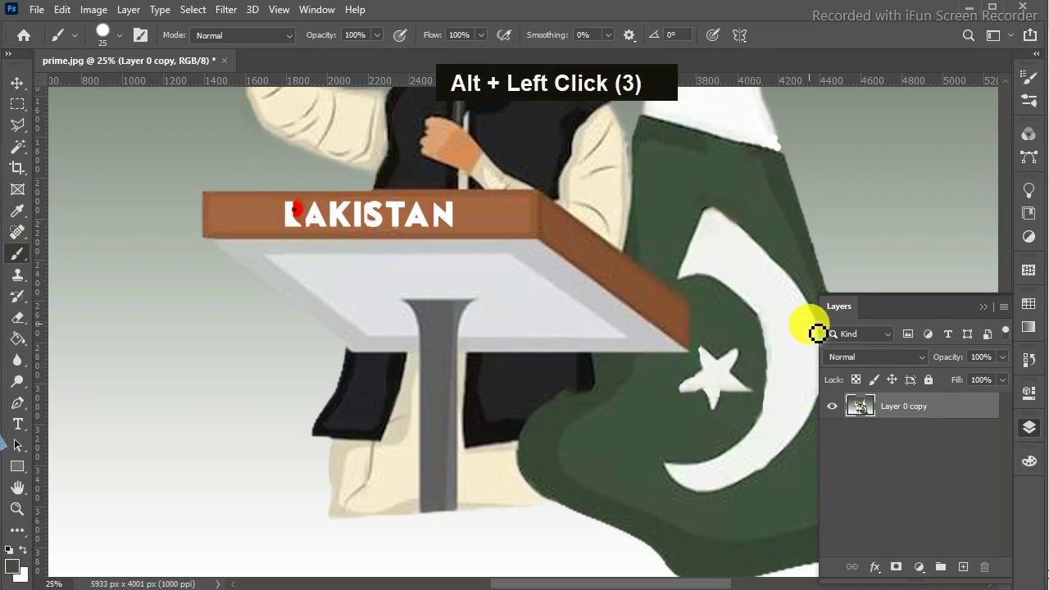
key("ctrl+z")
key("space")
key("ctrl+z")
left_click(500, 175)
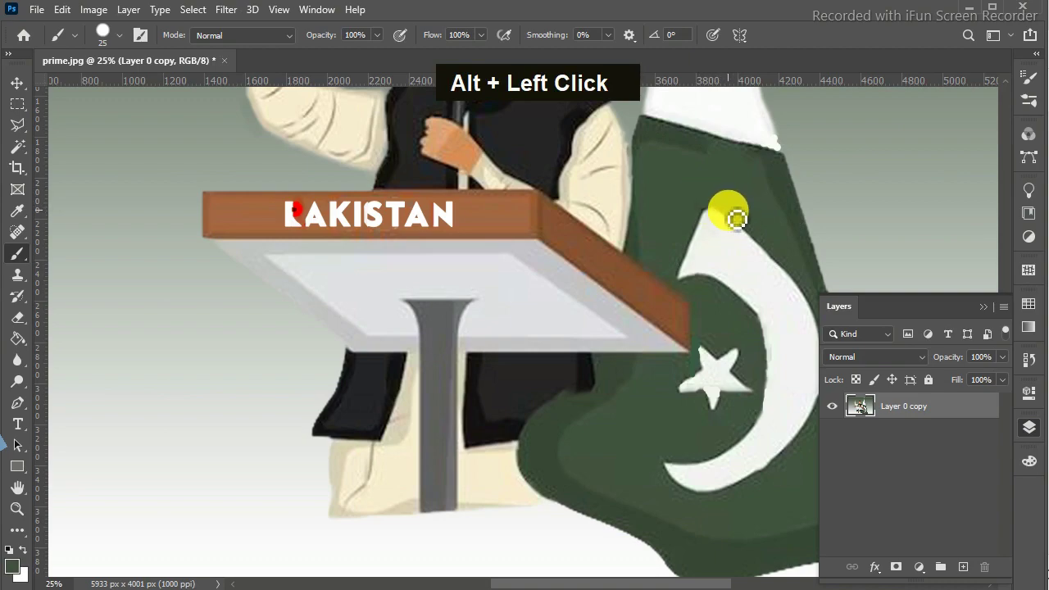
- Paint out the red smudge by the first letter of PAKISTAN with a smaller brush
key("ctrl+BackSpace")
key("ctrl+-")
key("Escape")
key("ctrl+z")
key("ctrl+=")
key("ctrl+=")
key("ctrl+=")
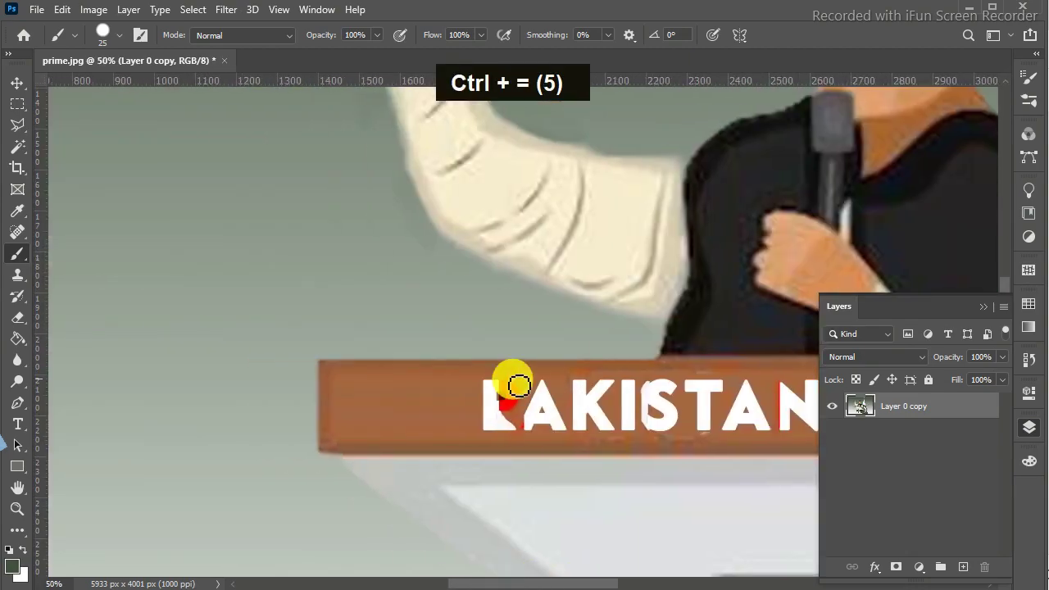
left_click(533, 380)
key("ctrl+=")
key("ctrl+s")
left_click(538, 448)
key("Escape")
key("ctrl+d")
right_click(501, 387)
- Rebuild the P of PAKISTAN in clean white, covering the red fringe on the letters
left_click(540, 372)
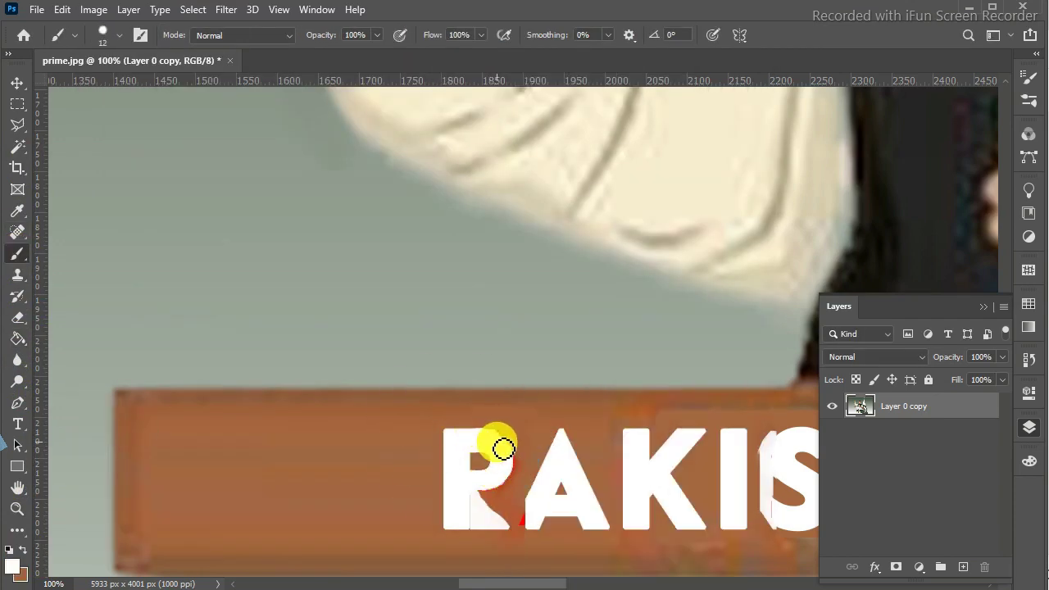
left_click(534, 441)
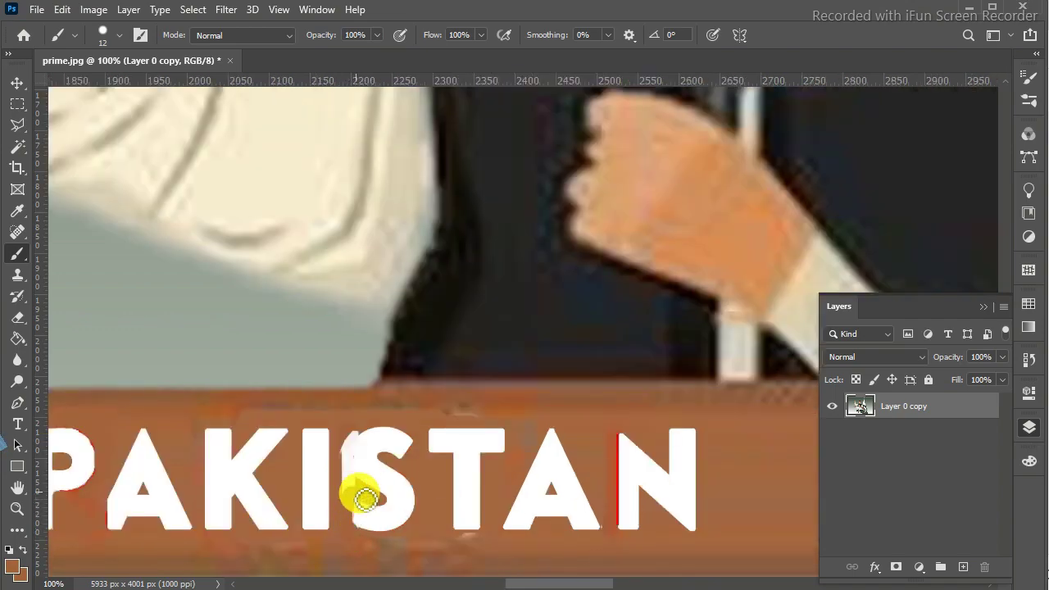
left_click(528, 431)
key("ctrl+=")
key("ctrl+-")
key("ctrl+-")
key("ctrl+=")
key("ctrl+=")
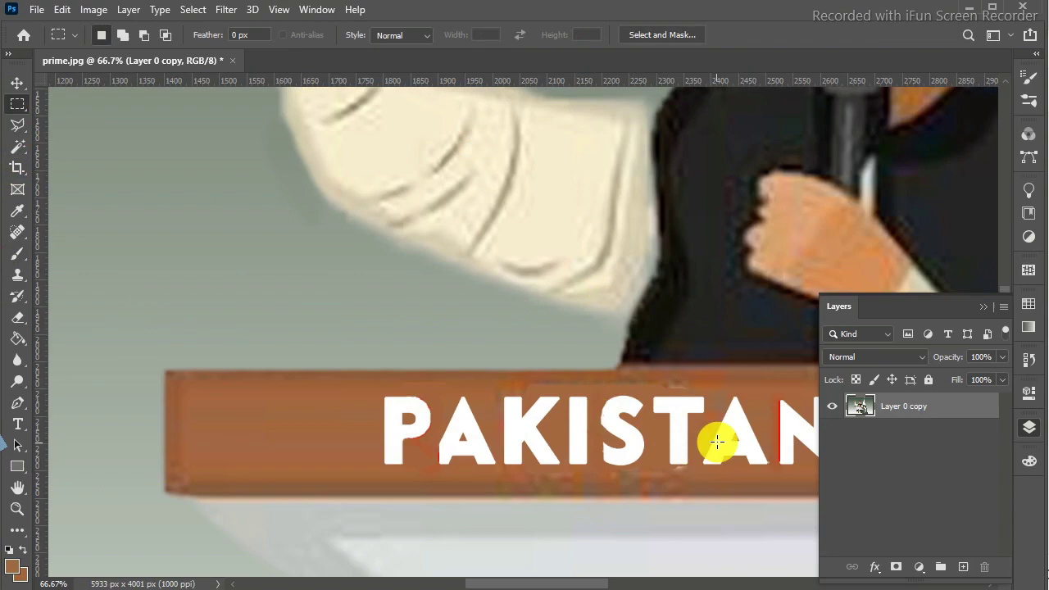
key("ctrl+z")
- Copy and paste the lettering patch as Layer 1 and nudge it into place
key("ctrl+c")
key("ctrl+v")
key("Right")
key("Right")
key("Right")
key("Right")
key("ctrl+-")
key("ctrl+-")
key("ctrl+-")
key("ctrl+-")
key("ctrl+=")
left_click(437, 115)
key("ctrl+-")
key("ctrl+z")
- Touch up remaining spots near the flag and zoom out to view the whole illustration
key("ctrl+=")
key("ctrl+=")
right_click(715, 226)
left_click(710, 223)
left_click(378, 573)
key("ctrl+-")
key("ctrl+=")
key("ctrl+-")
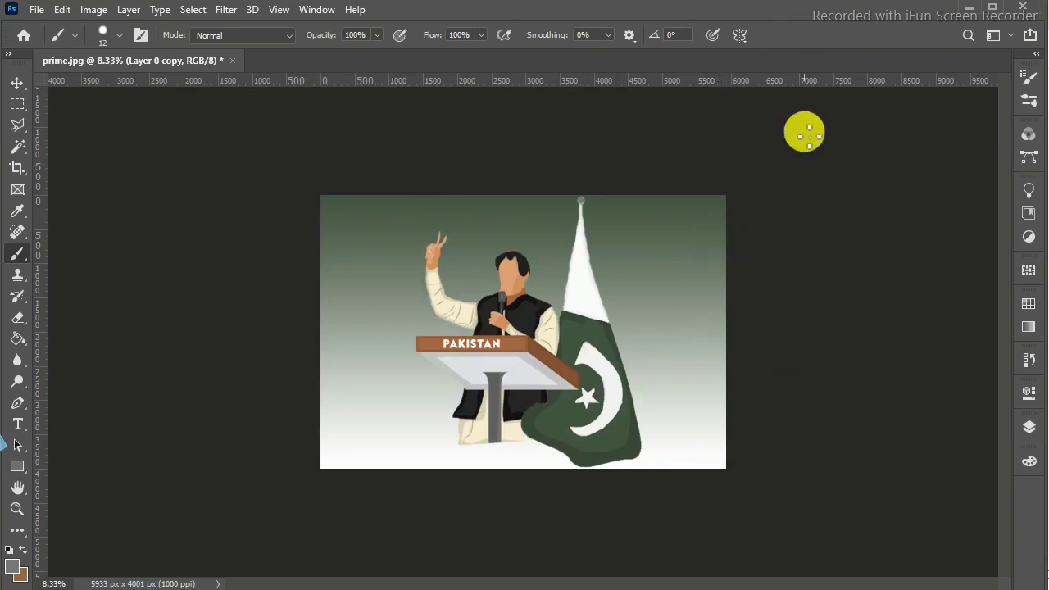
key("F10")
right_click(514, 313)
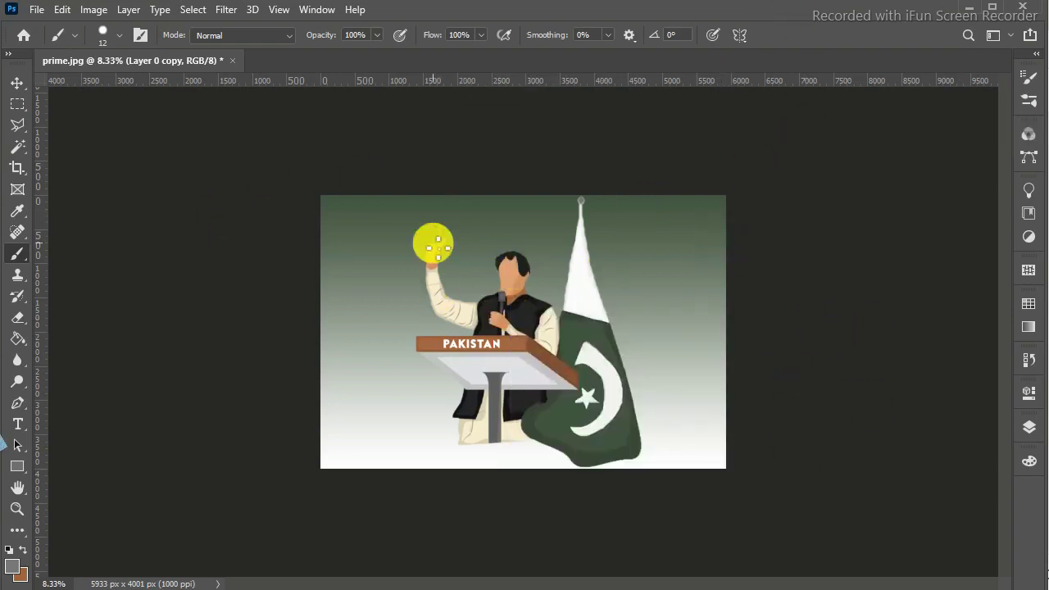
key("ctrl+=")
key("ctrl+-")
key("ctrl+=")
key("ctrl+-")
key("ctrl+=")
key("ctrl+-")
key("ctrl+=")
key("ctrl+-")
key("ctrl+=")
key("ctrl+-")
key("ctrl+=")
key("ctrl+-")
key("ctrl+=")
key("ctrl+-")
key("ctrl+=")
key("ctrl+-")
key("ctrl+=")
key("ctrl+-")
key("ctrl+=")
key("ctrl+-")
key("ctrl+=")
key("ctrl+-")
key("ctrl+=")
key("ctrl+=")
key("ctrl+-")
key("ctrl+-")
key("ctrl+=")
key("ctrl+-")
key("ctrl+=")
key("ctrl+-")
key("ctrl+=")
key("ctrl+-")
key("ctrl+=")
key("ctrl+-")
key("ctrl+=")
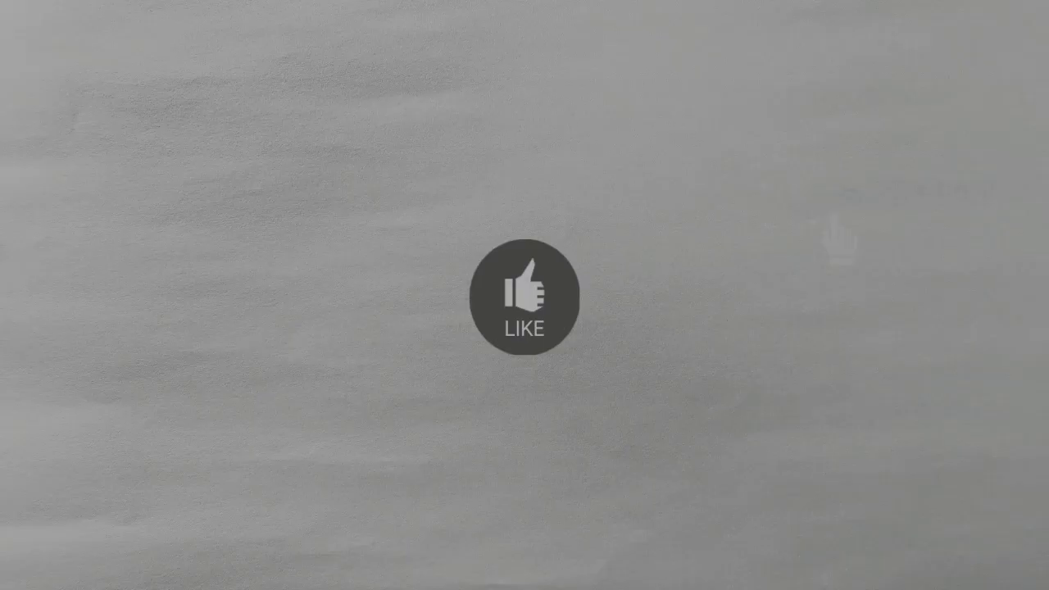